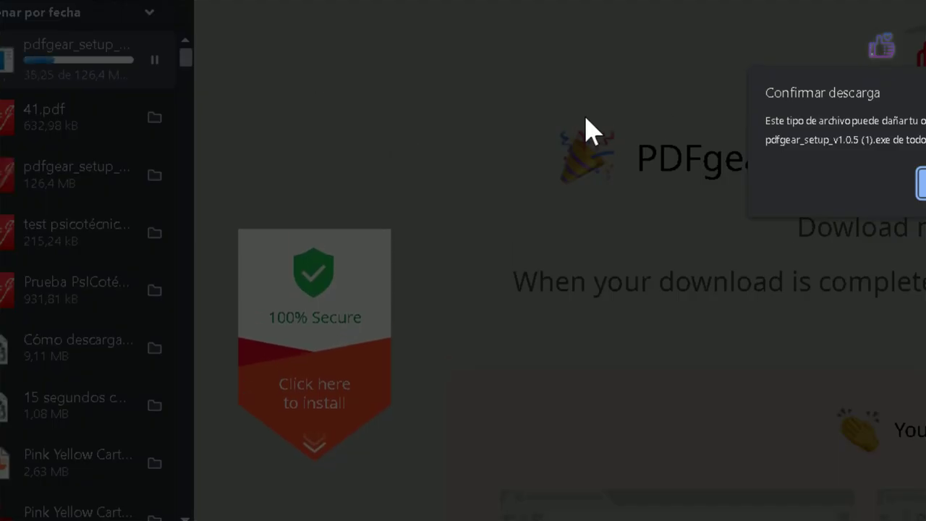
- Reveal pdfgear_setup_v1.0.5 (1).exe in Downloads and launch the PDFgear installer
left_click(24, 66)
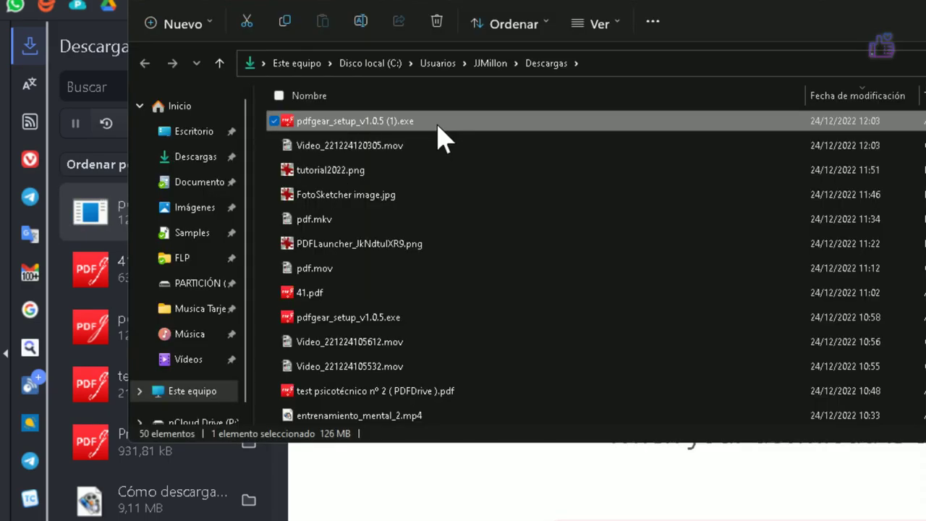
left_click_drag(442, 134, 861, 288)
left_click(894, 293)
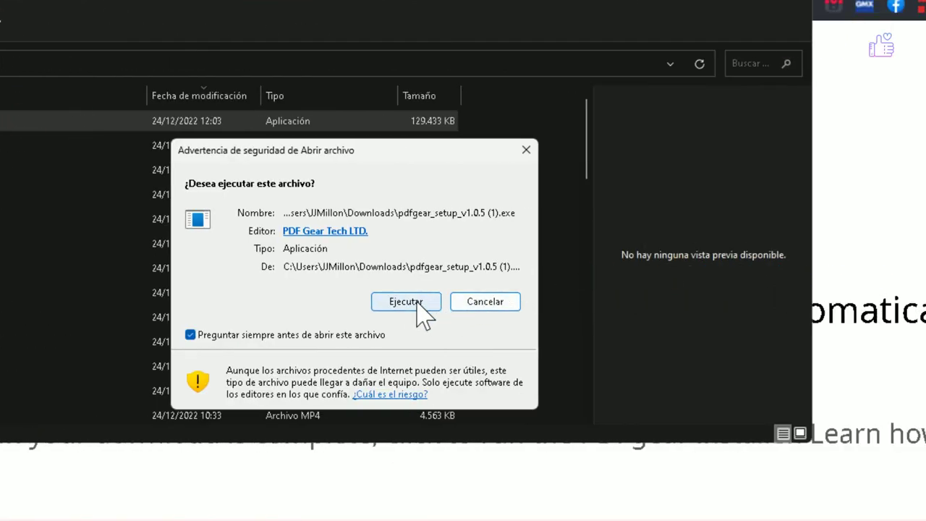